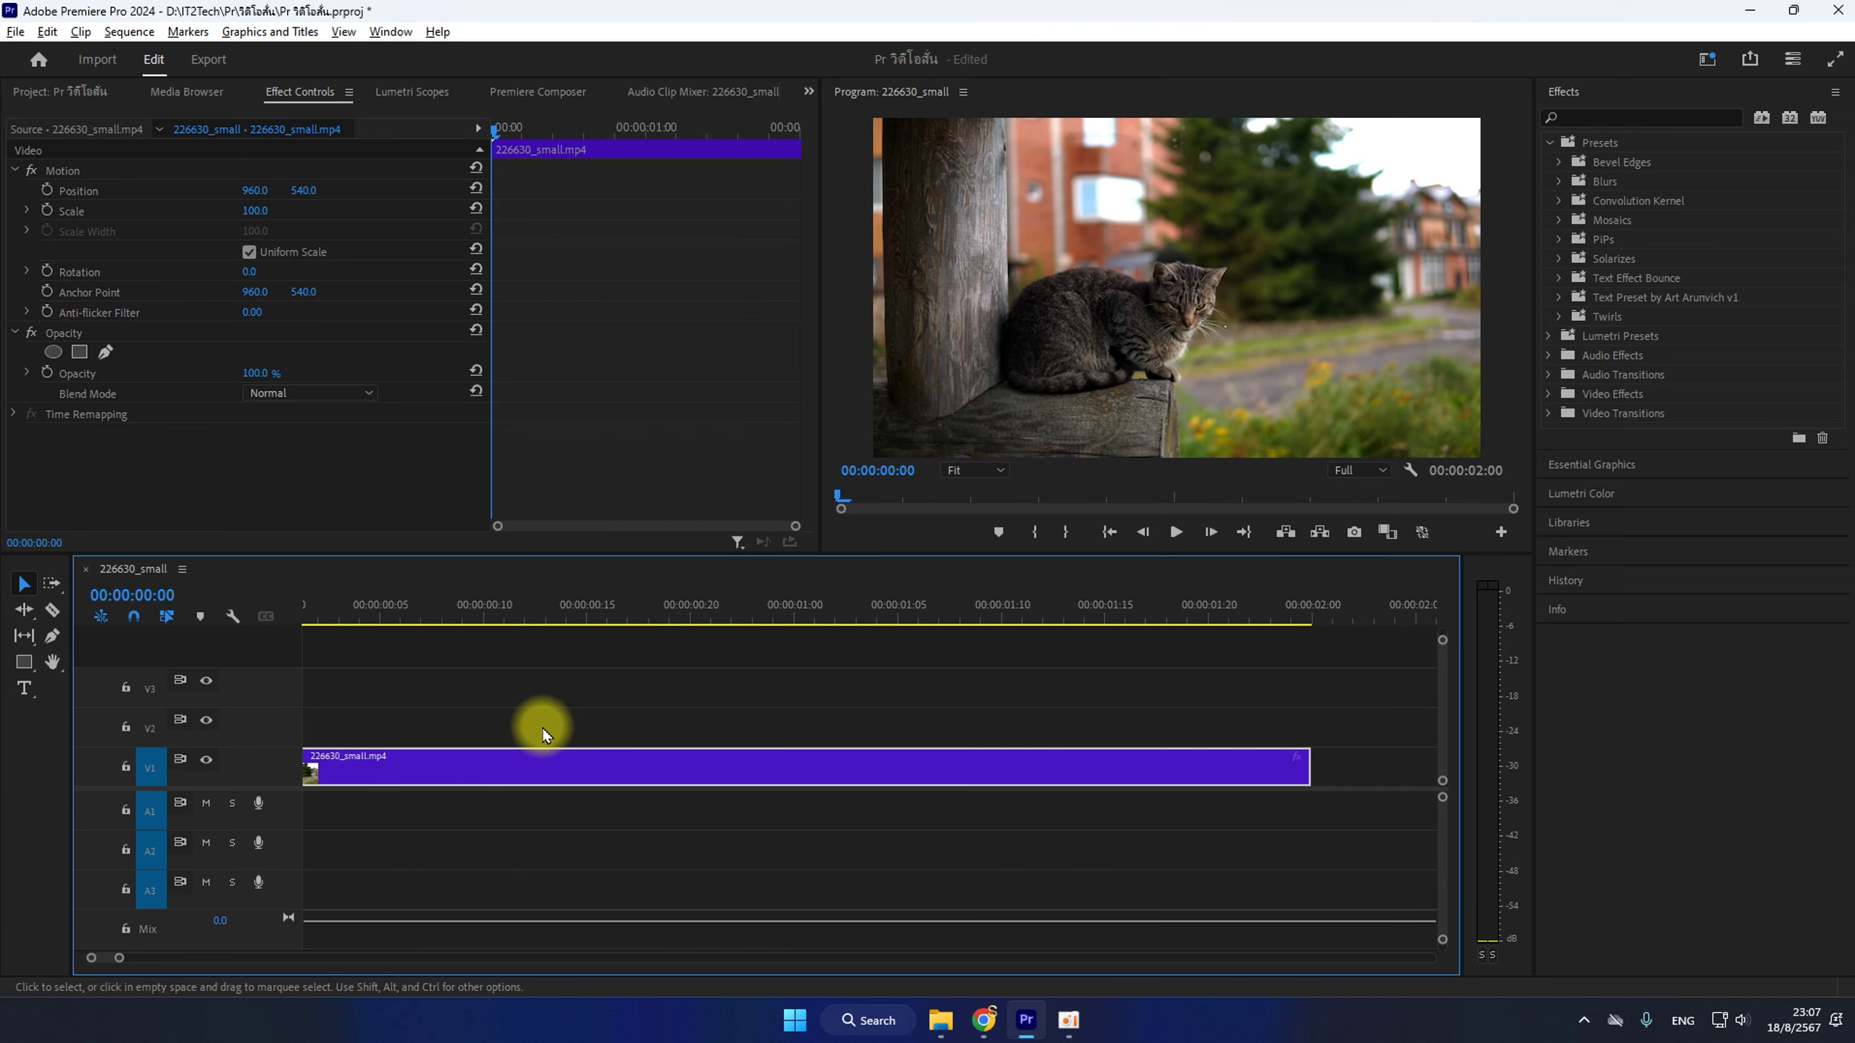
Zoom the timeline so the two-second cat clip fills nearly its full width.
middle_click(545, 729)
drag(536, 734, 499, 747)
middle_click(499, 747)
middle_click(499, 747)
middle_click(499, 747)
middle_click(499, 747)
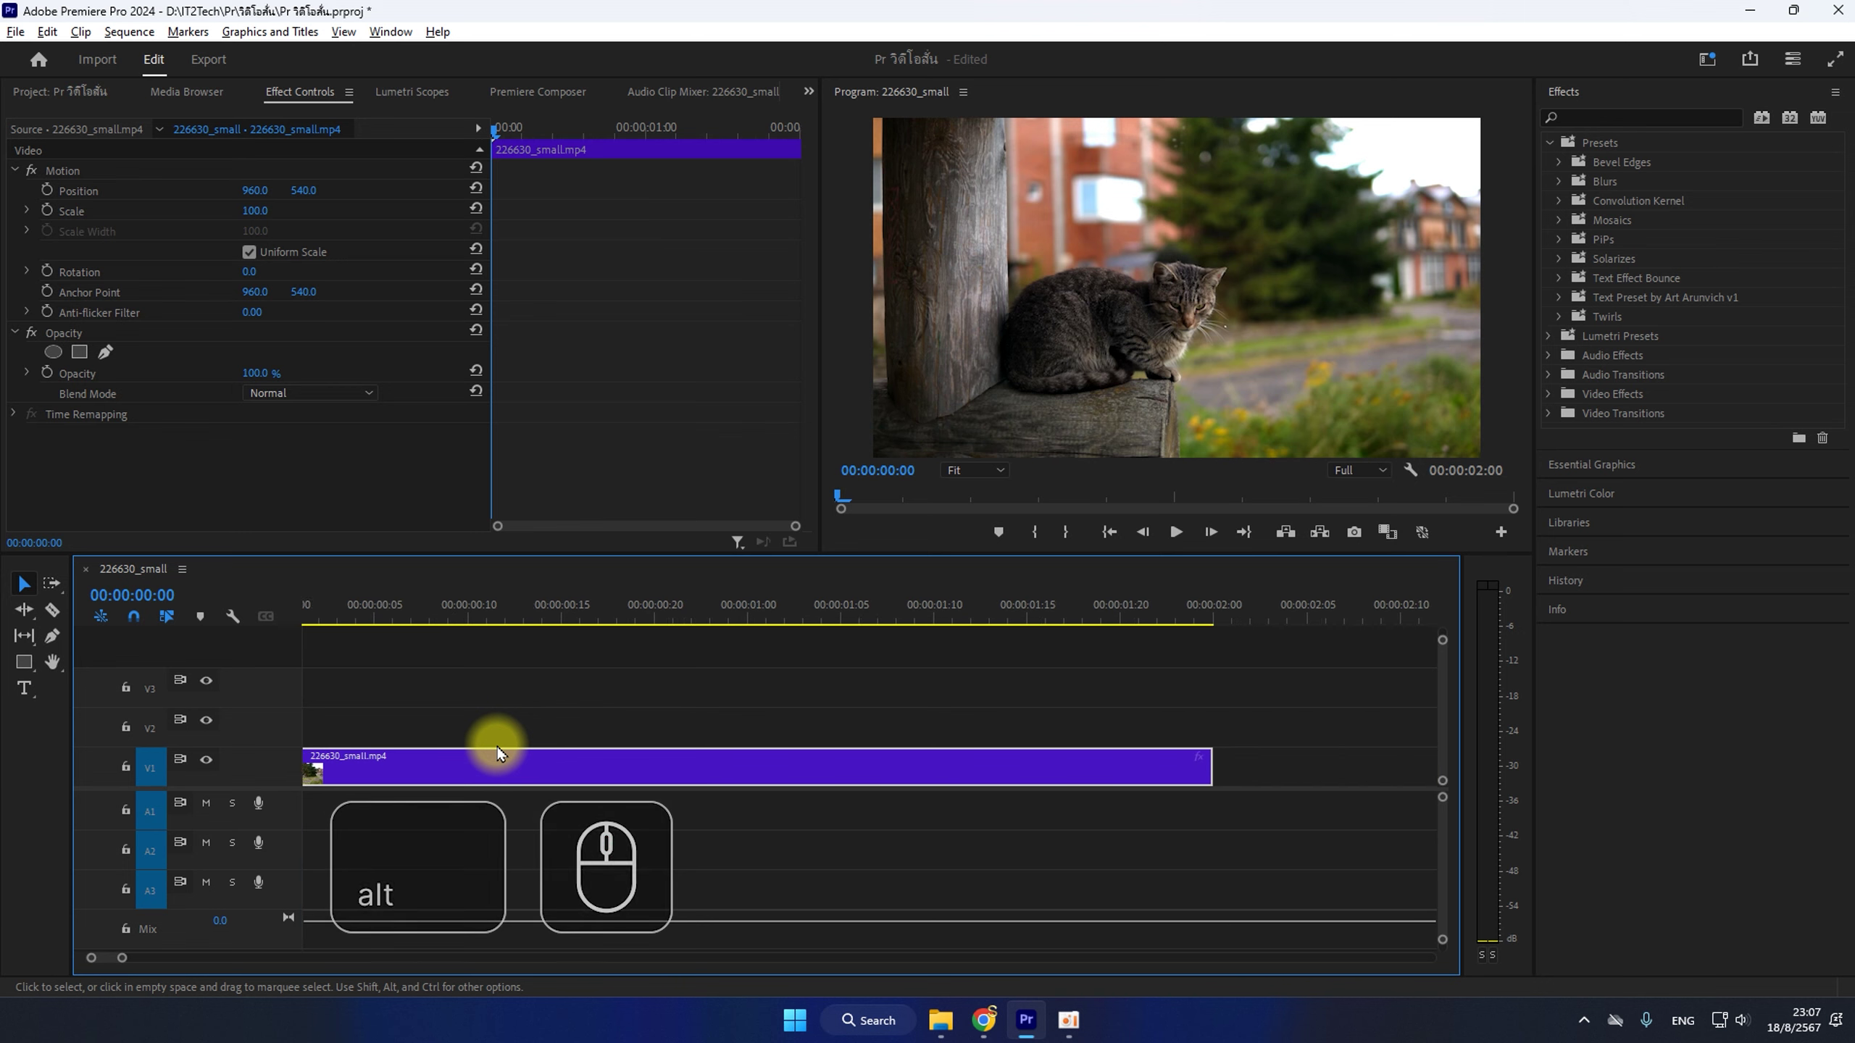